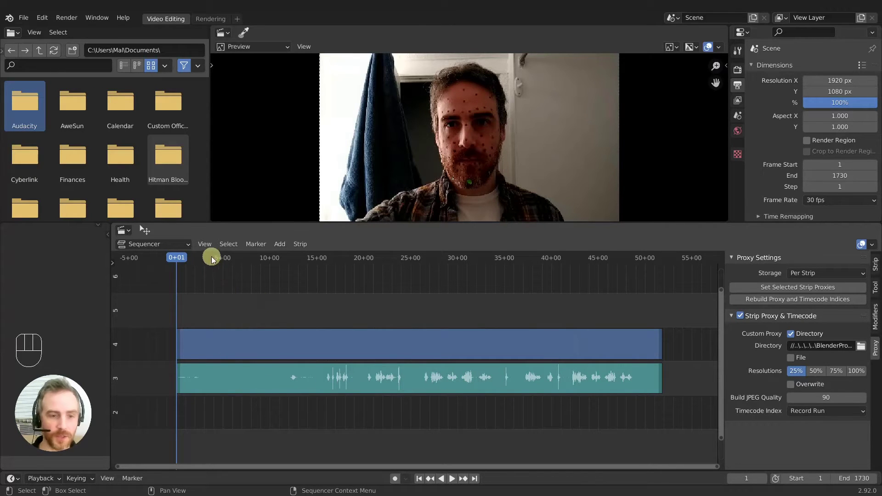
Widen the file browser area by dragging its border and select all strips
drag(243, 263, 348, 258)
key(shift+Left)
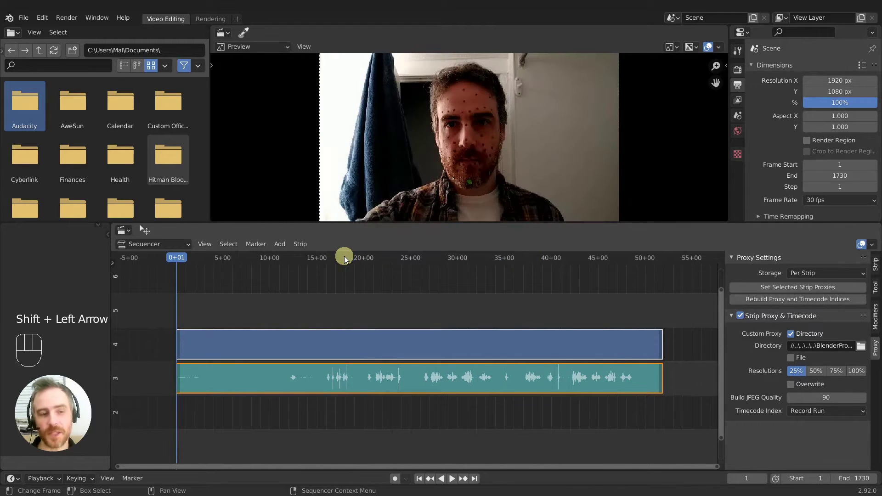
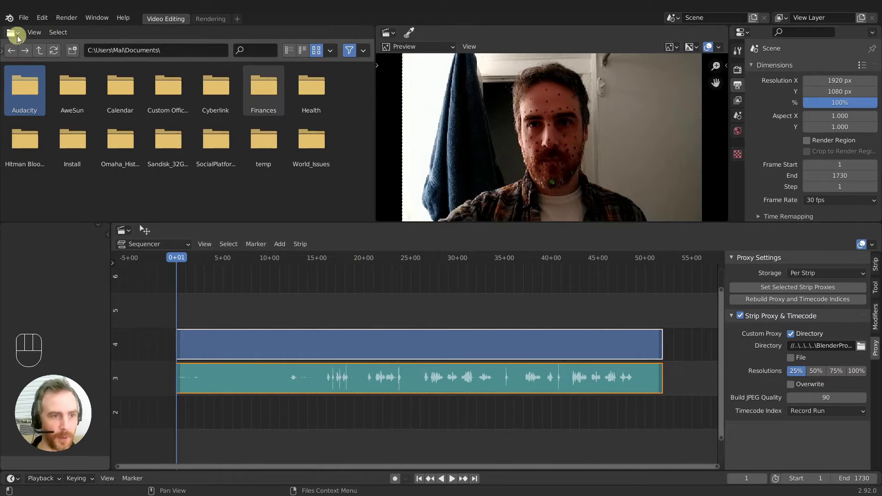
Switch the file browser area to a Preferences editor and widen it toward the keymap settings
drag(19, 36, 350, 100)
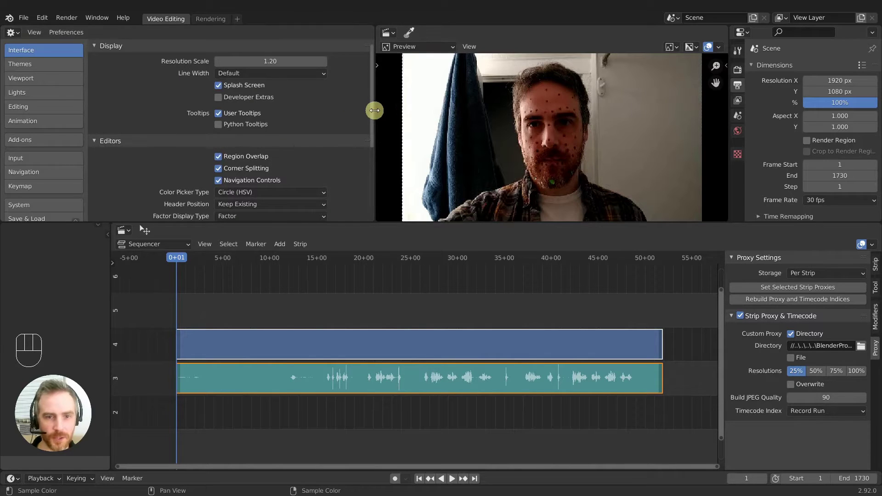
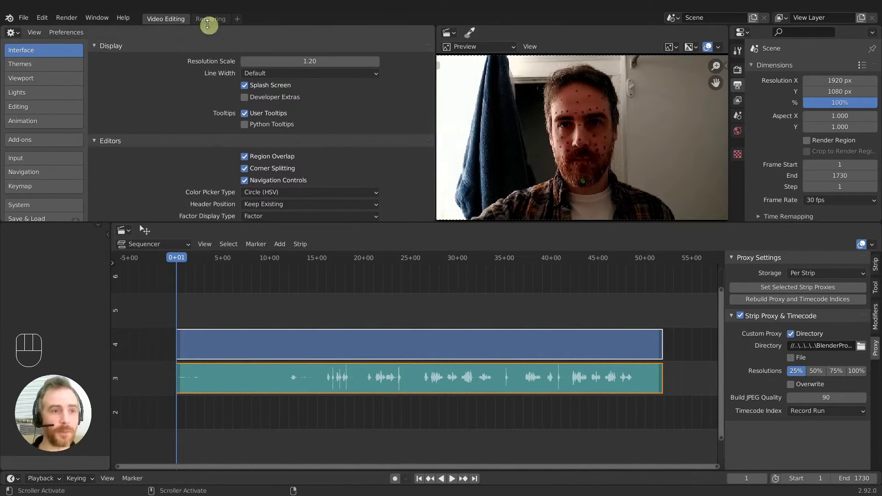
drag(75, 38, 58, 49)
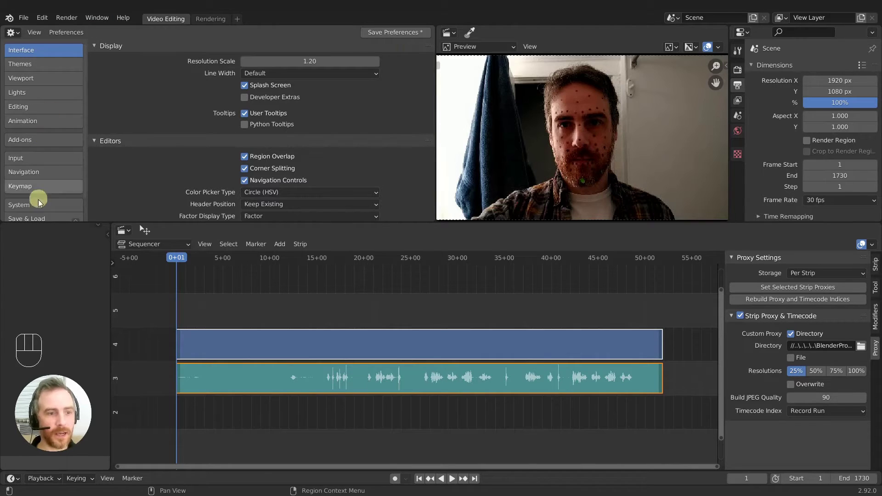
click(50, 190)
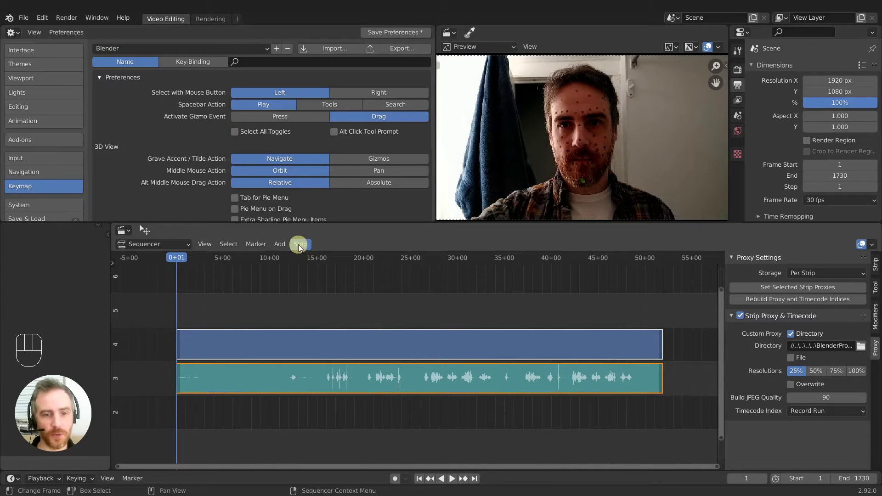
drag(303, 248, 529, 341)
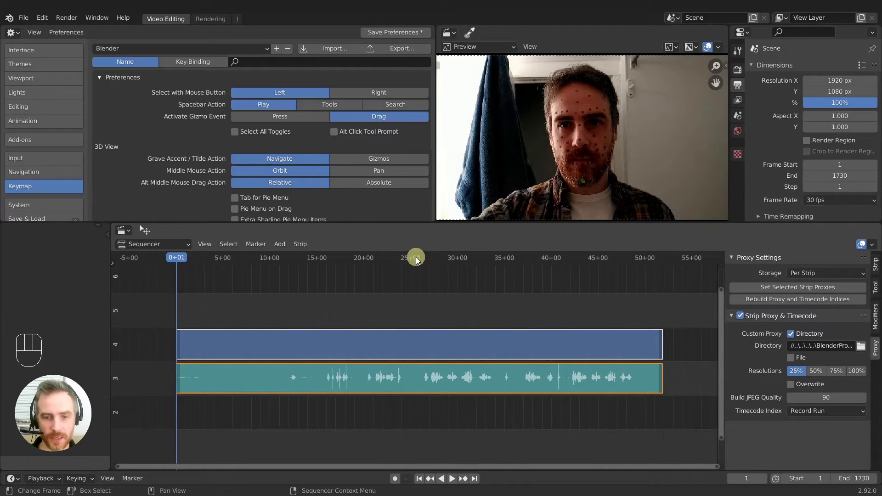
Split the video and audio strips at 25+16 and again at 33+25
click(420, 260)
drag(493, 398, 506, 412)
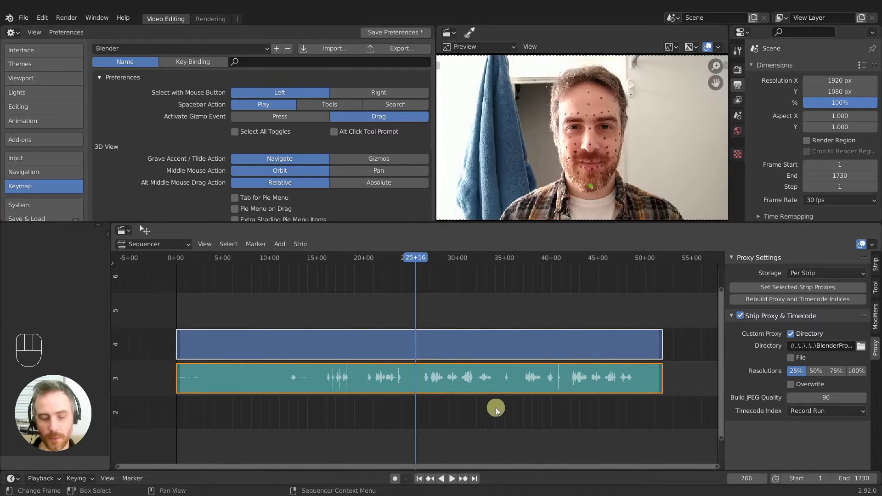
key(k)
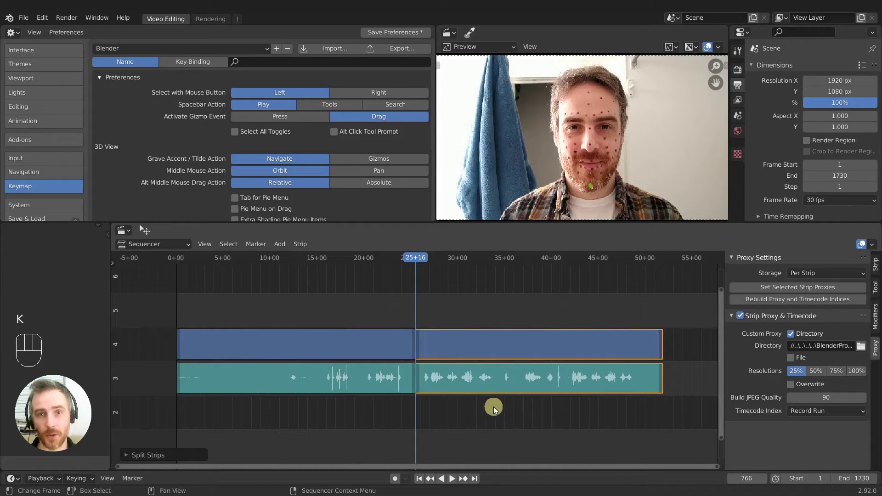
key(g)
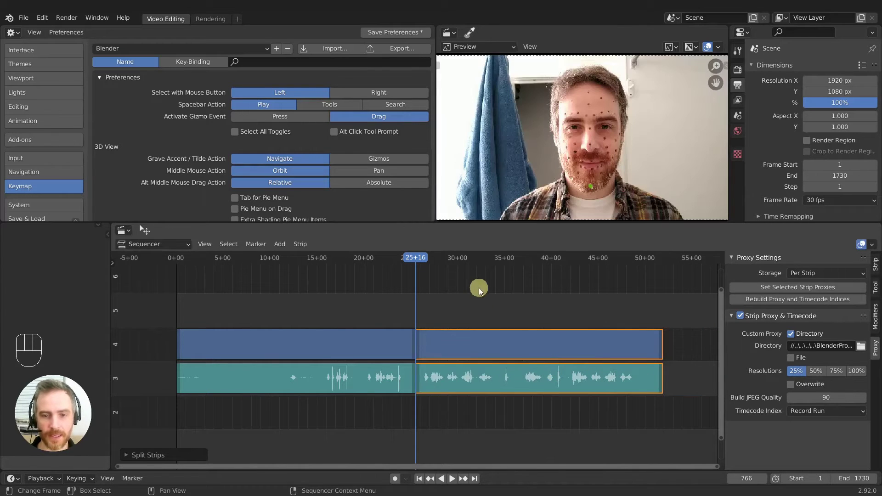
click(497, 256)
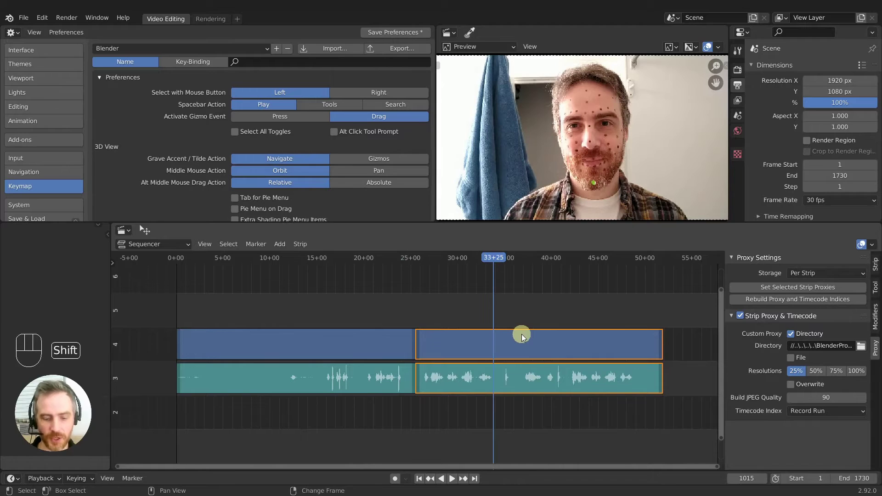
key(shift+k)
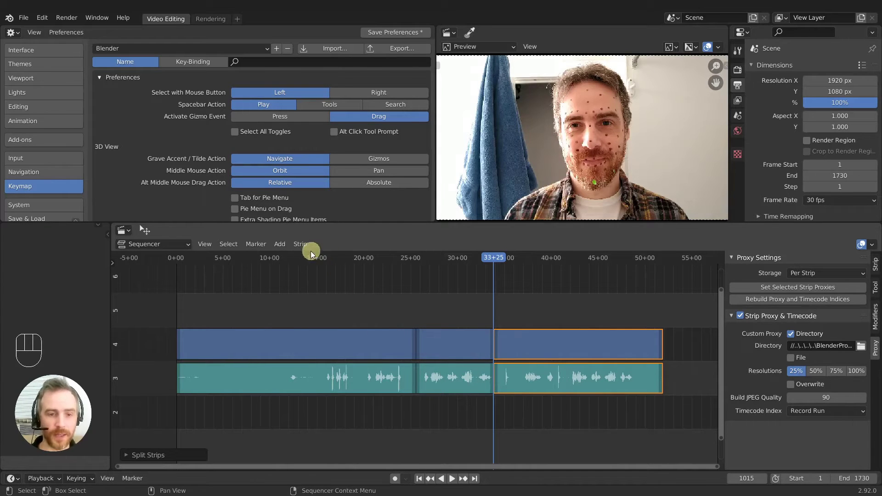
Split the strips again at 15+06 and at 19+27, leaving several separate clips
drag(305, 250, 543, 296)
click(323, 261)
click(364, 400)
key(f)
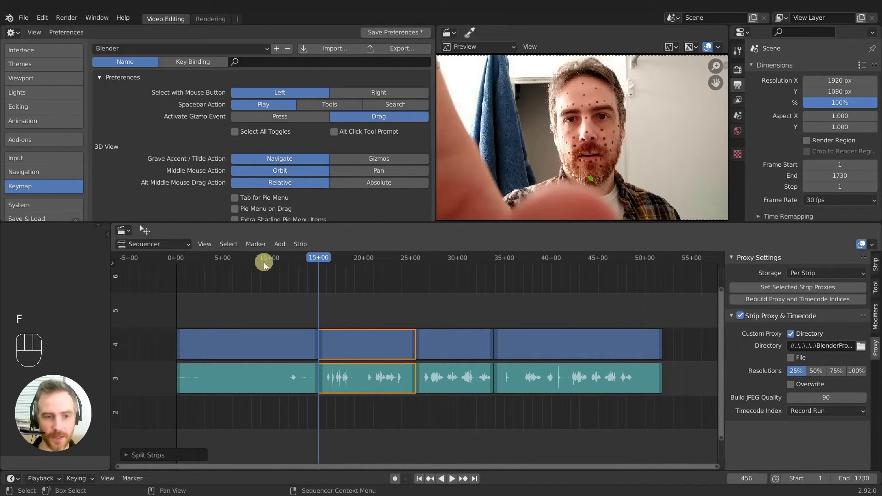
click(367, 258)
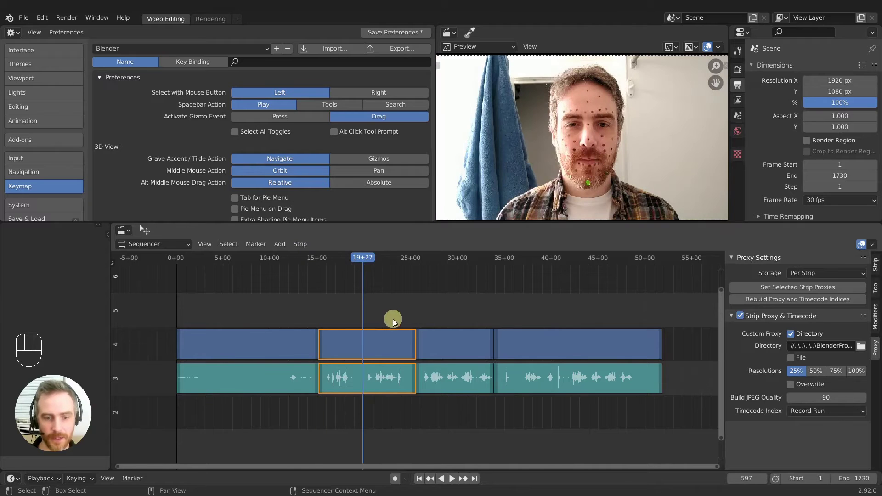
key(shift+f)
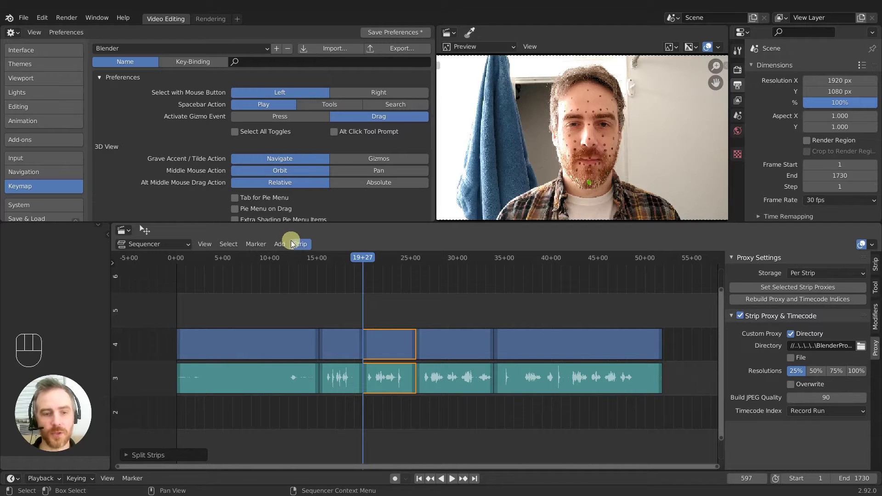
Dismiss the View menu and scroll the keymap list down to the per-editor categories including Sequencer
drag(283, 245, 257, 188)
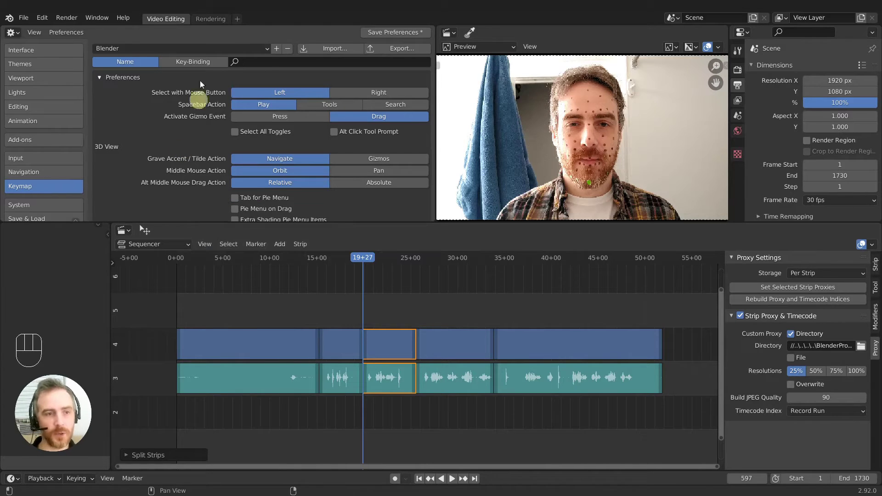
drag(163, 51, 243, 32)
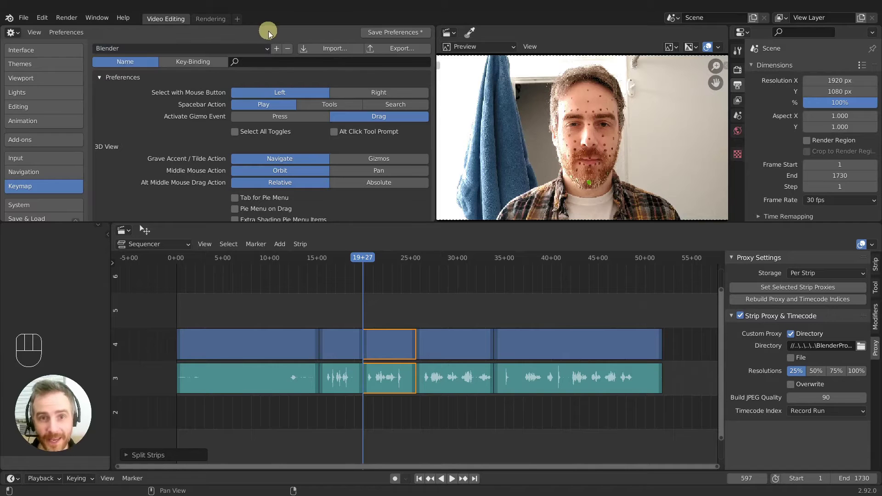
drag(280, 53, 260, 35)
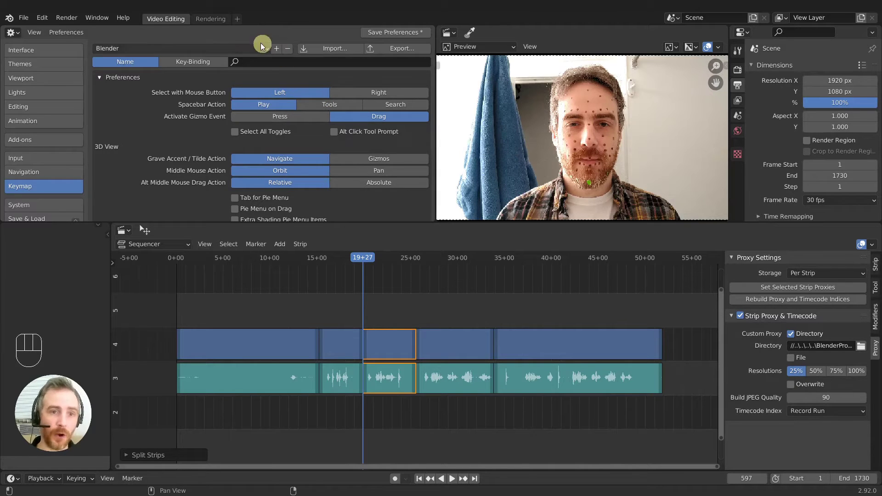
drag(249, 50, 269, 22)
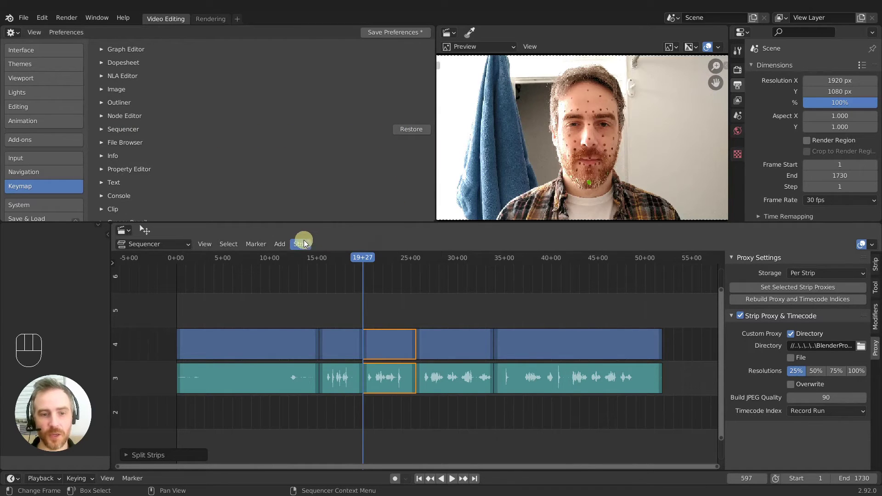
Expand the Sequencer keymap and its Global group, then scroll back to the top
drag(307, 244, 355, 145)
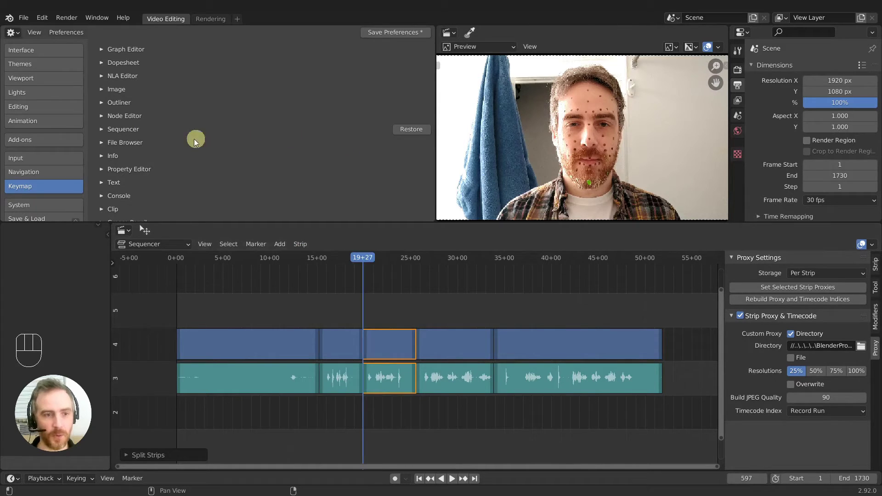
click(108, 132)
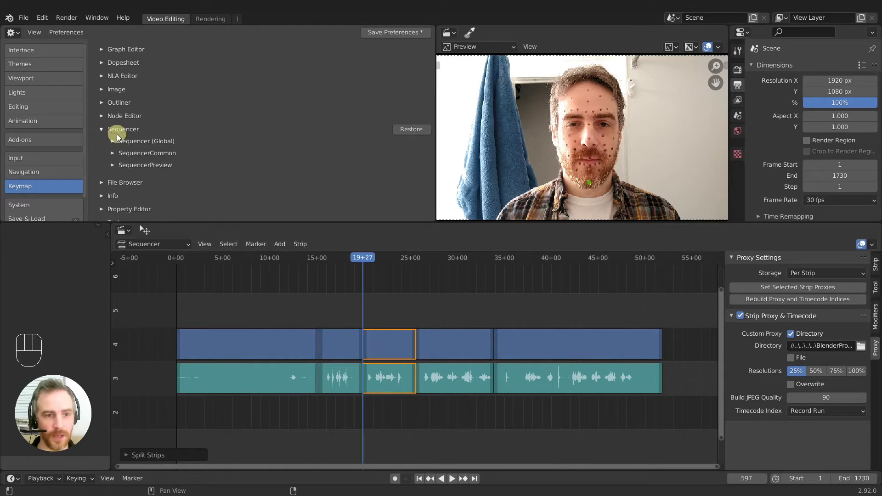
click(115, 144)
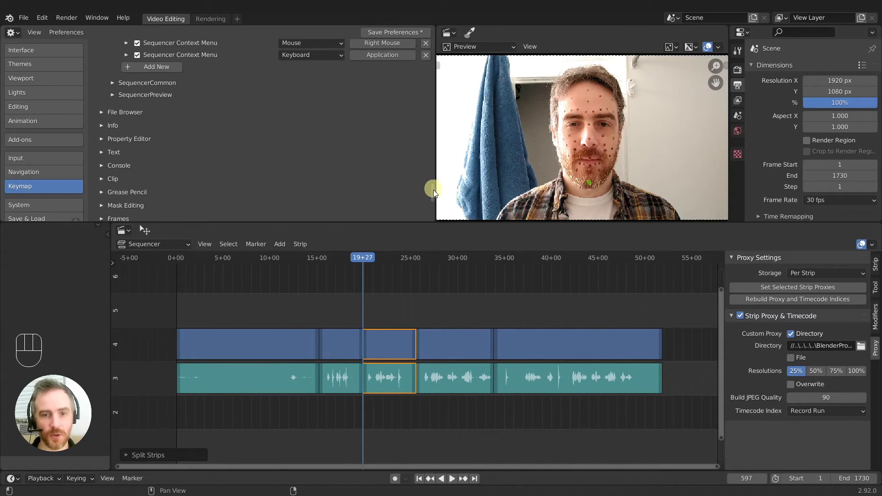
drag(436, 199, 438, 35)
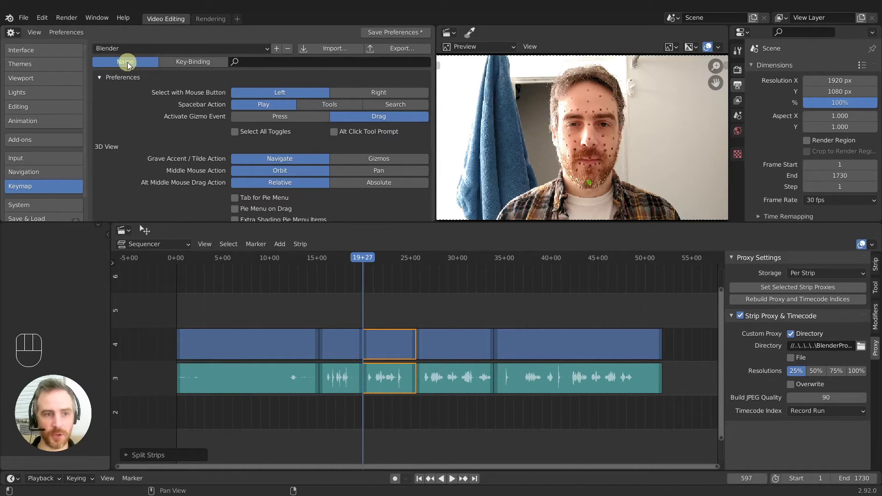
Search the keymap for 'split' and rebind both Sequencer Split Strips shortcuts to K and Shift K
click(266, 67)
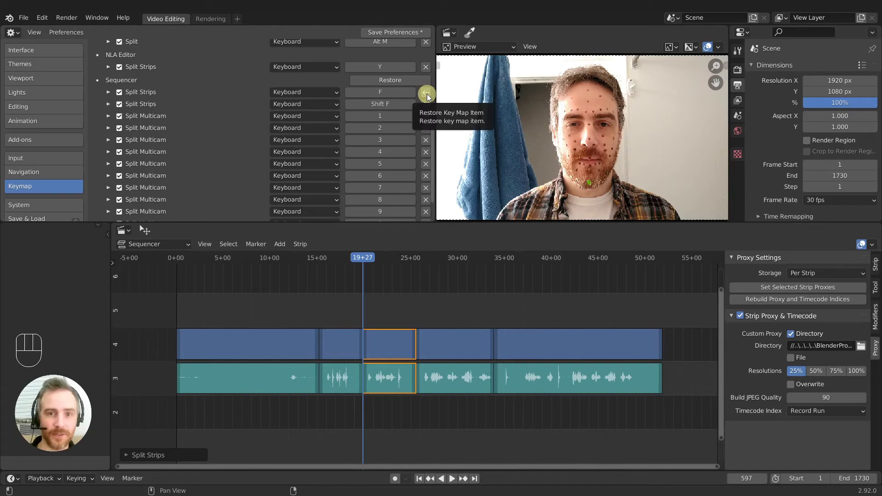
click(431, 96)
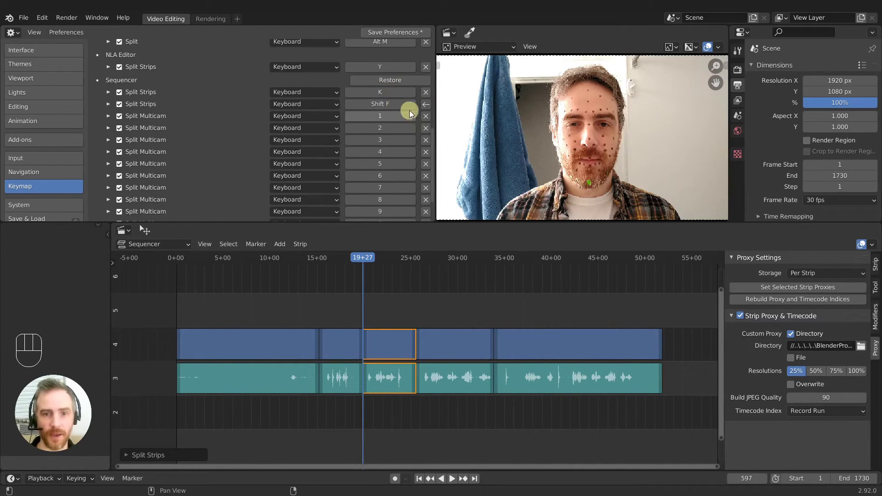
click(431, 107)
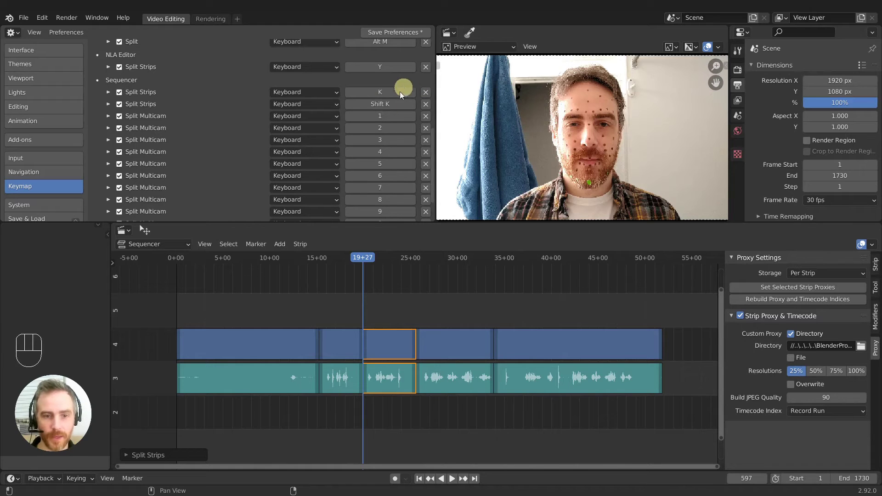
drag(305, 249, 393, 110)
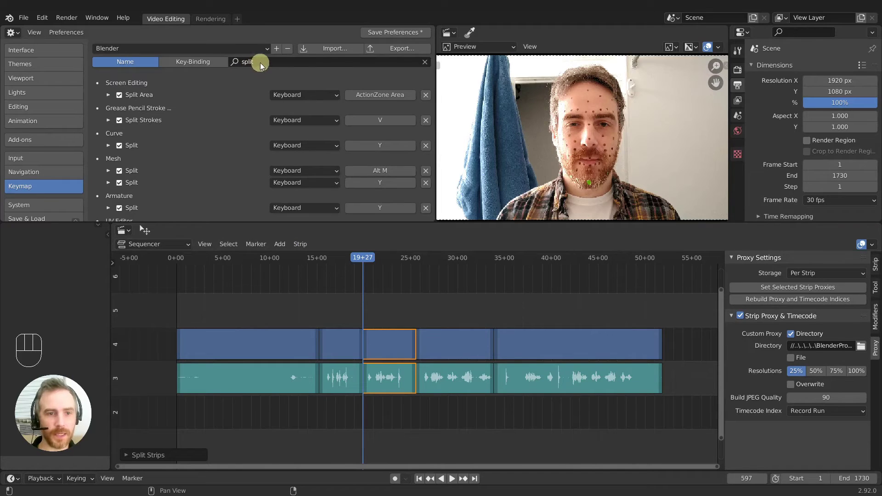
Change the keymap search to list H key bindings such as Hide and Restrict View
drag(265, 65, 254, 81)
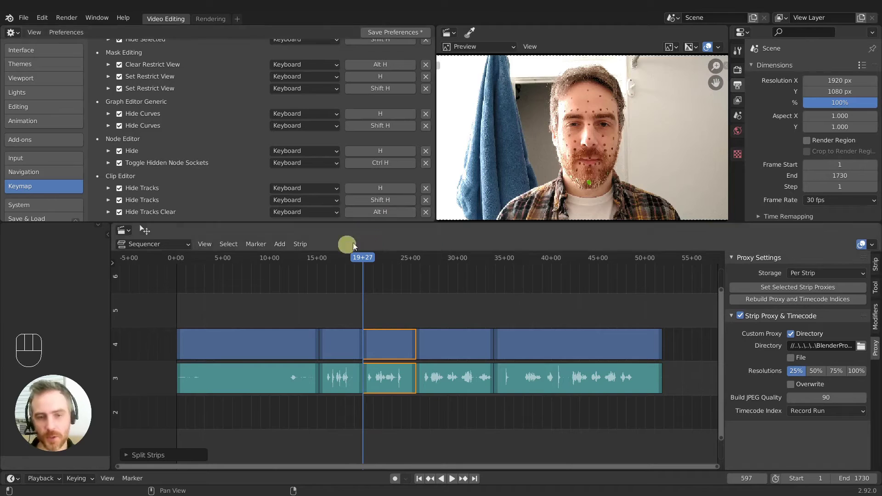
Test muting with H, Shift H and Alt H so only the clip at the playhead stays unmuted
key(h)
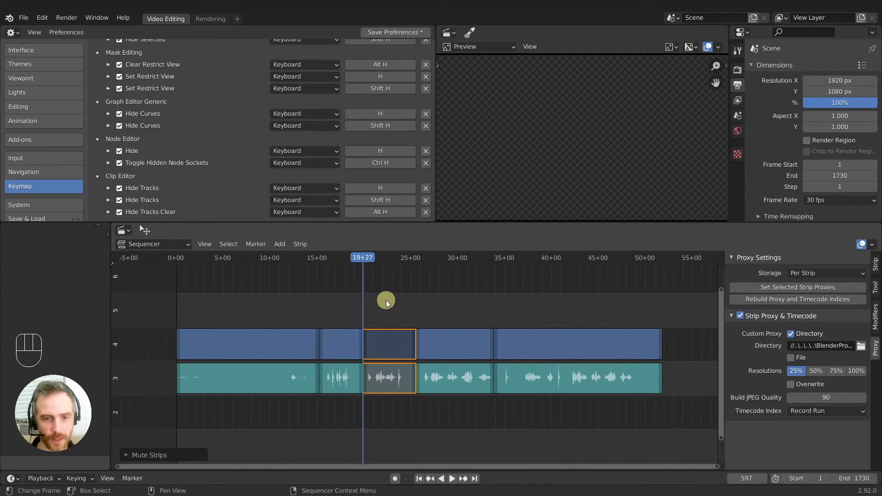
key(shift+h)
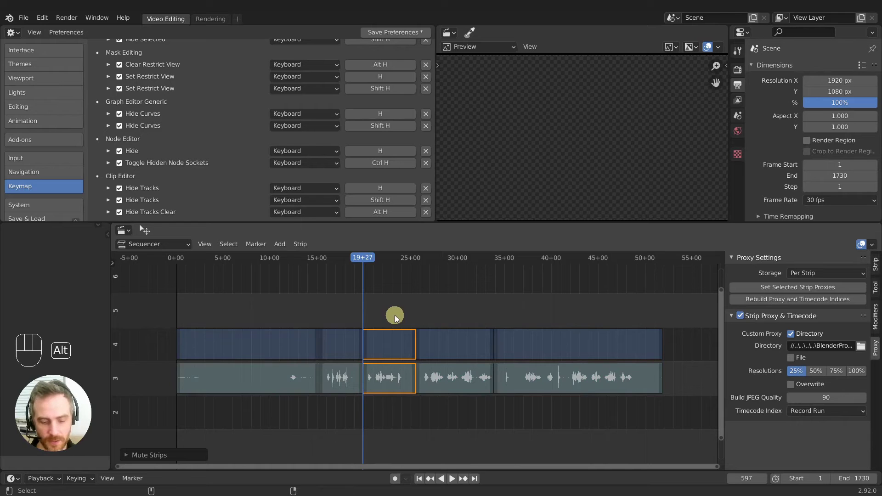
key(alt+h)
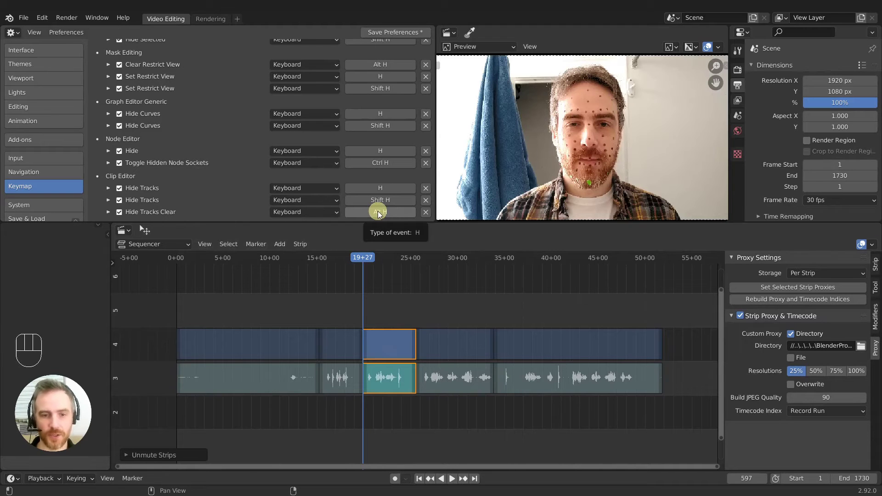
Reassign a Clip Editor hide shortcut and repeatedly toggle muting with the U key
click(382, 213)
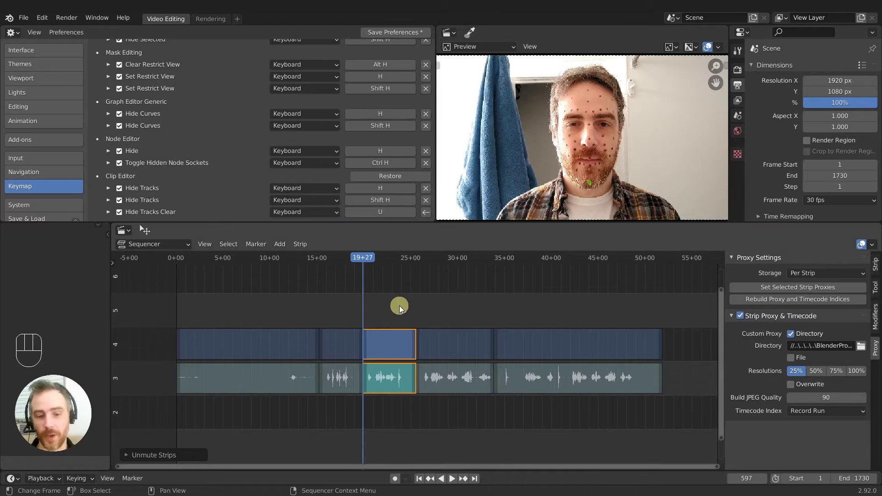
key(h)
key(u)
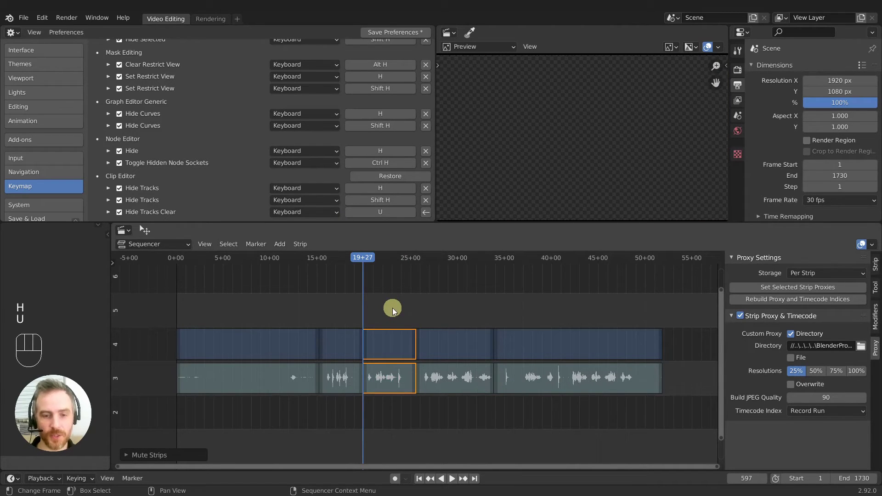
key(u)
key(u)
key(u)
key(u)
key(u)
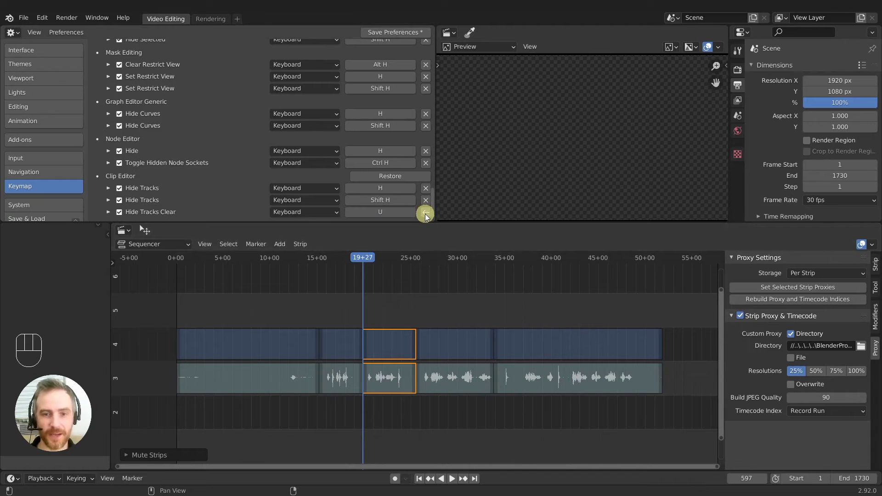
Restore the Clip Editor shortcut to default and mute then unmute the clip with H
click(429, 217)
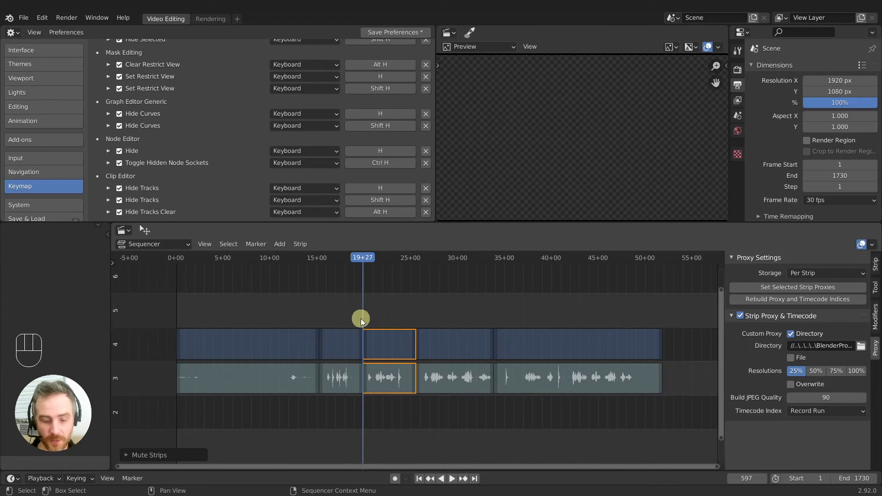
key(h)
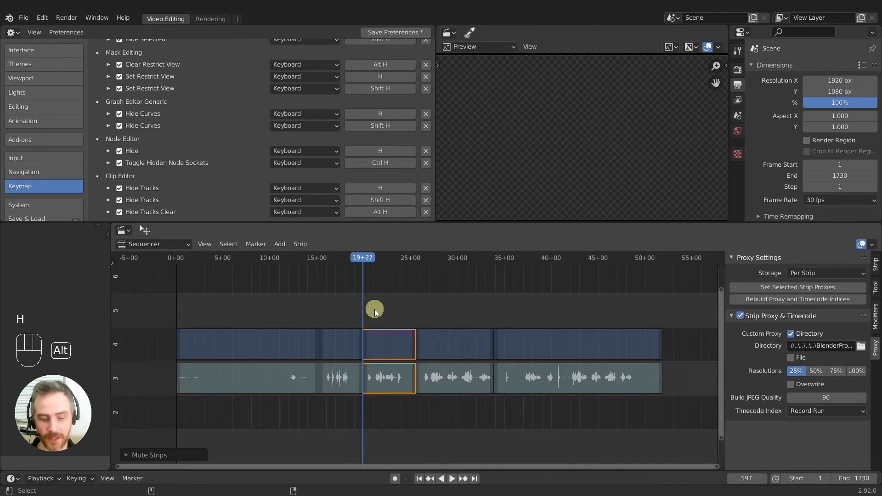
key(h)
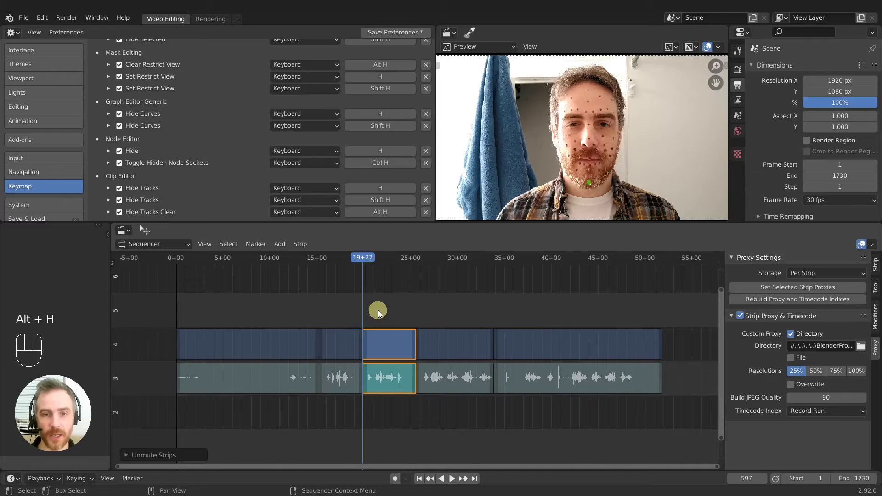
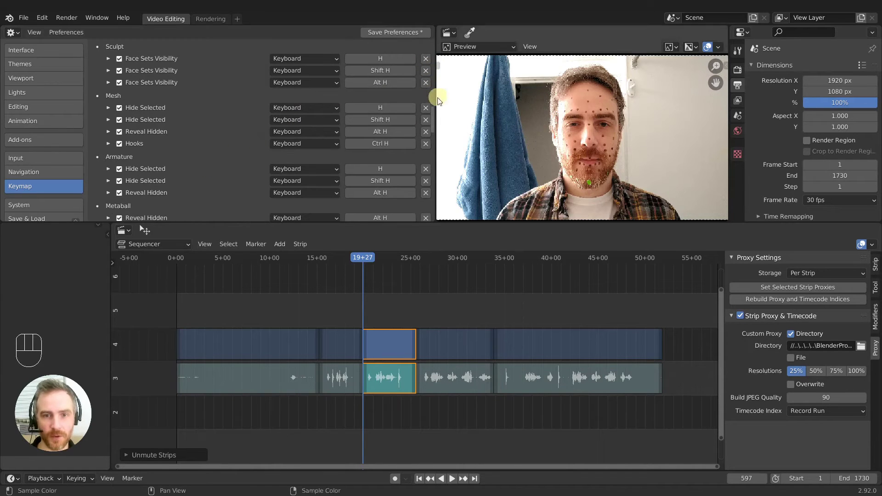
Scroll to the Sequencer Unmute Strips entry and start reassigning its shortcut
drag(435, 118, 407, 183)
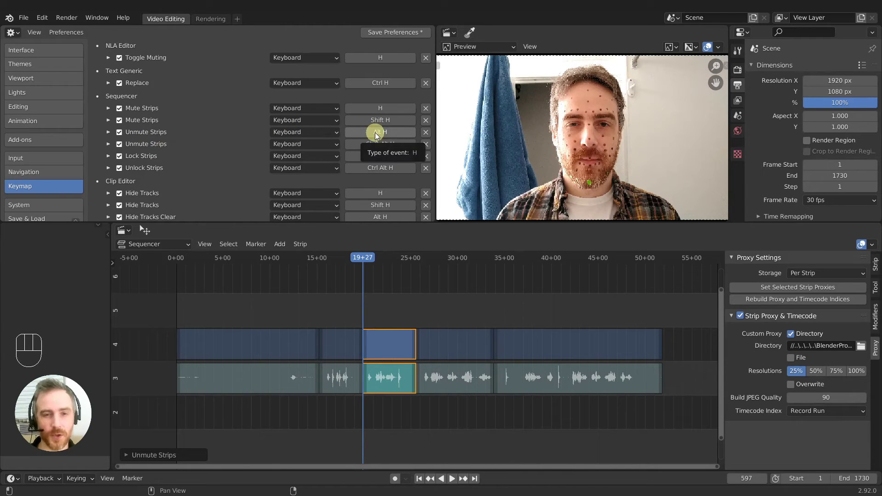
click(379, 135)
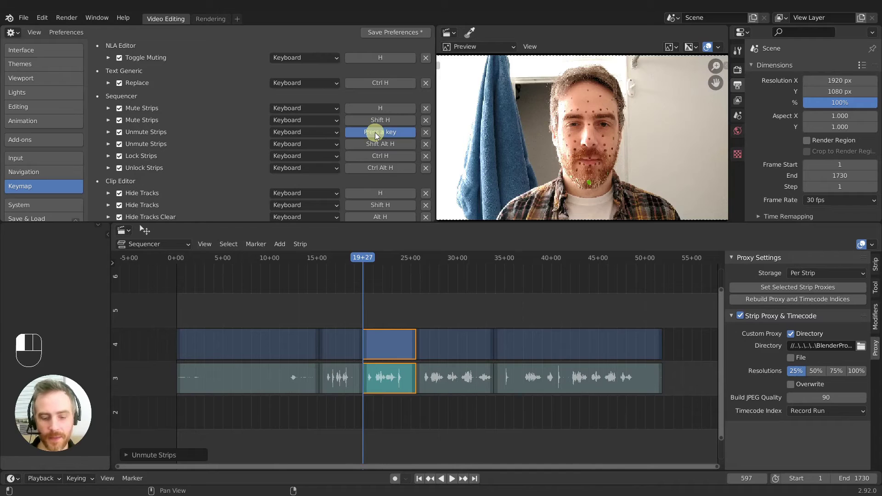
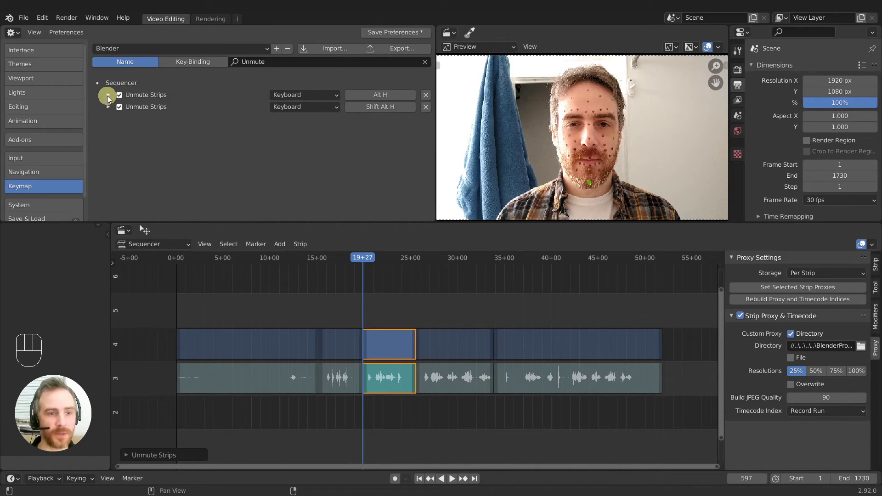
Expand the first Unmute Strips entry and toggle its modifiers off, leaving a plain H binding
click(111, 98)
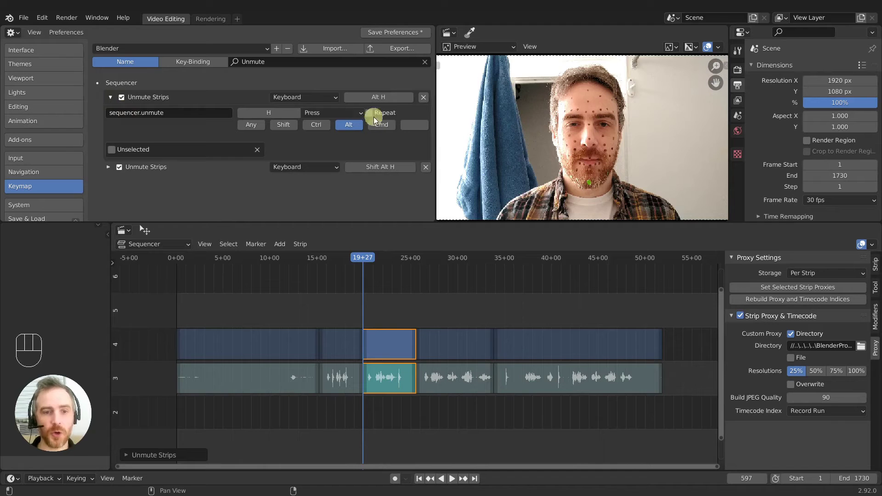
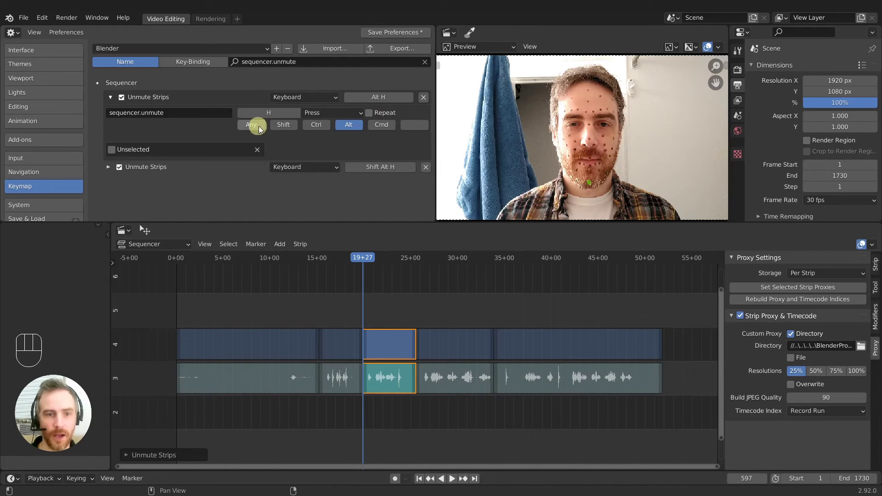
click(281, 127)
click(321, 129)
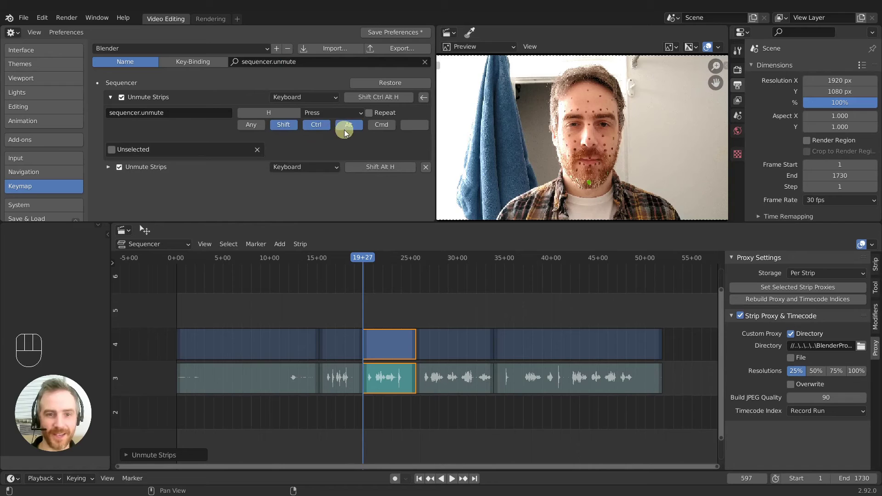
click(378, 128)
click(347, 127)
click(322, 126)
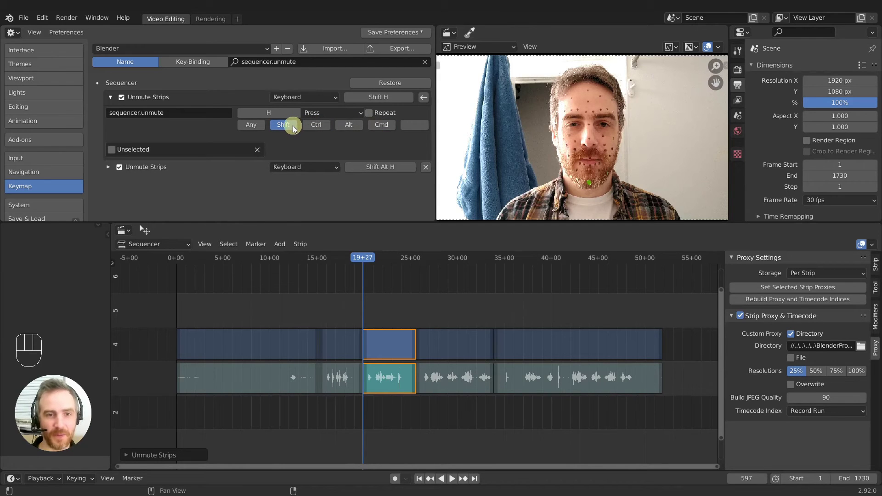
click(294, 128)
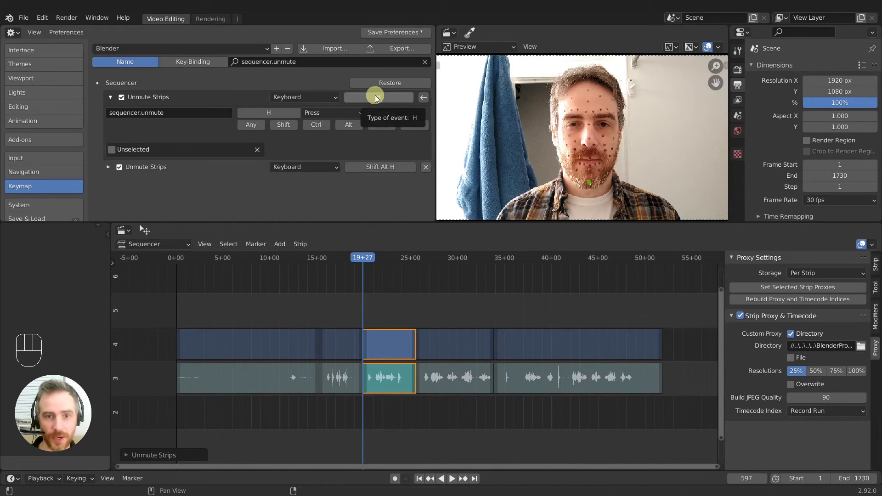
Set the Unmute Strips shortcut to a double press of H and test mute/unmute on the middle clip
drag(351, 118, 354, 176)
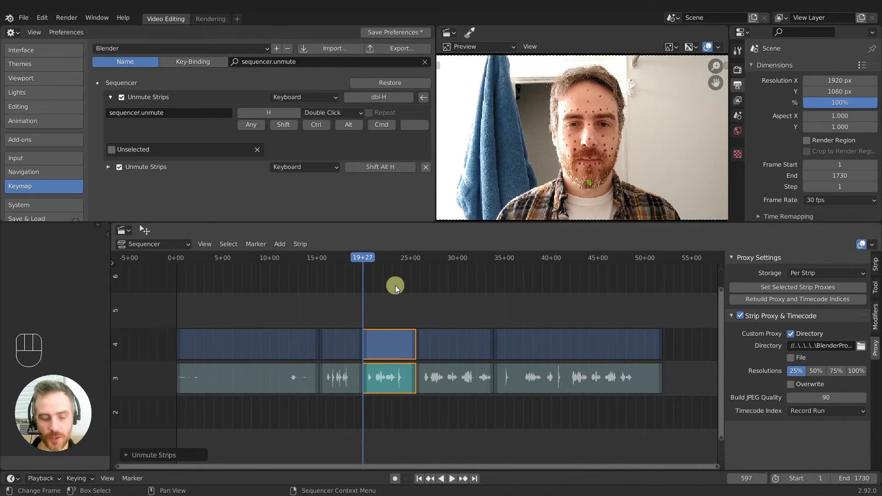
key(h)
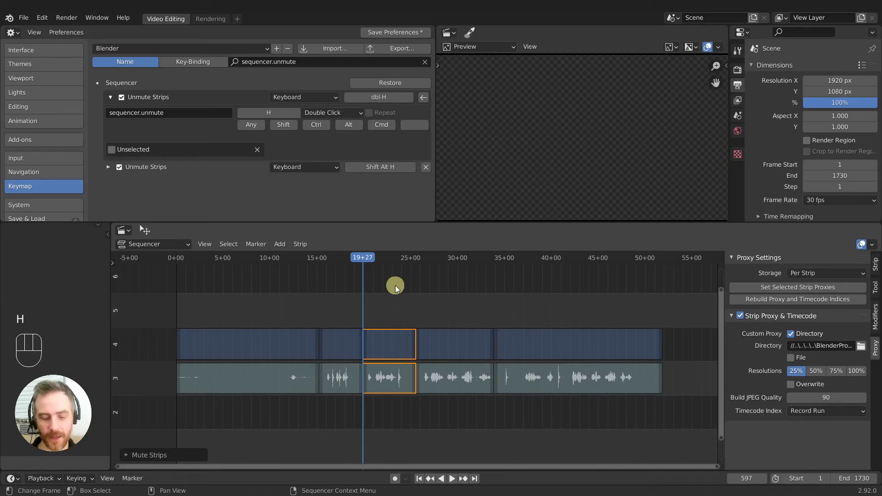
key(h)
key(h)
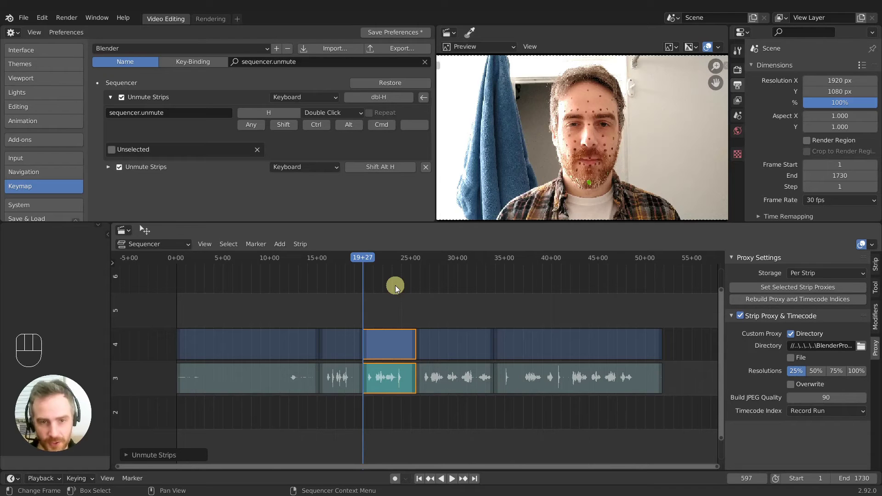
Search the keymap for sequencer.select and expand the Select binding's options
drag(308, 67, 338, 156)
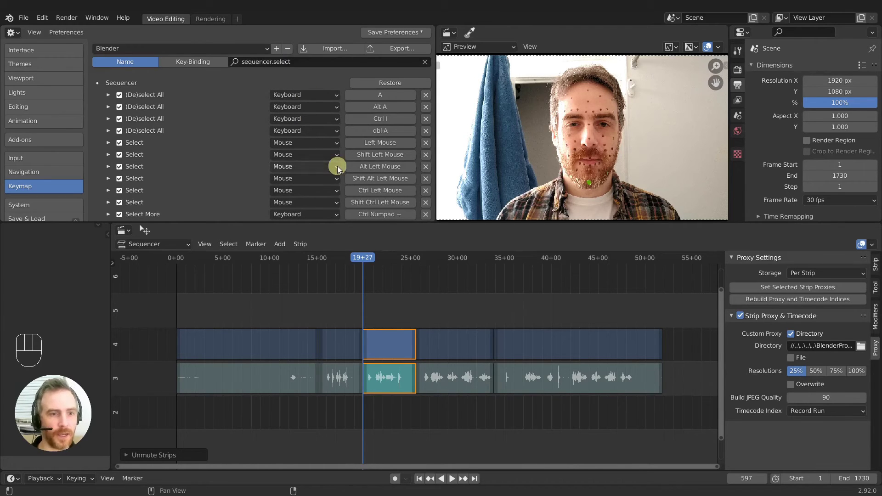
click(412, 358)
click(402, 378)
click(401, 349)
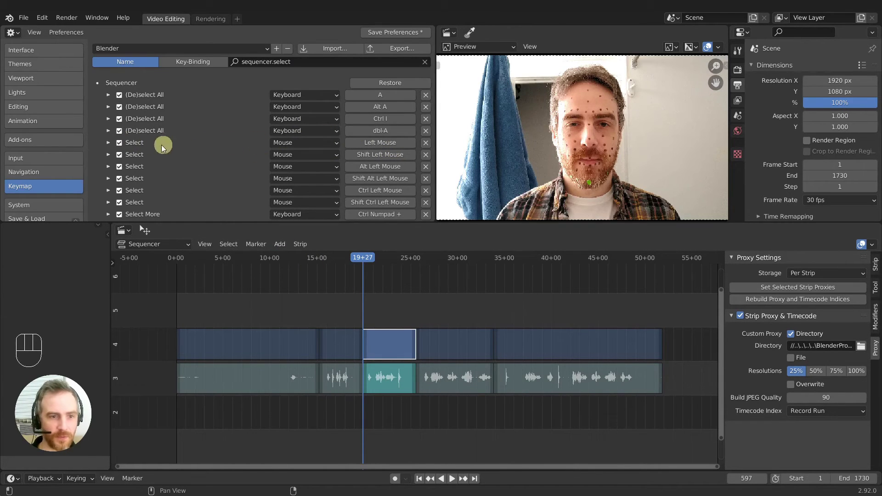
Try Deselect On Nothing by clicking empty timeline, then leave it switched off
click(113, 144)
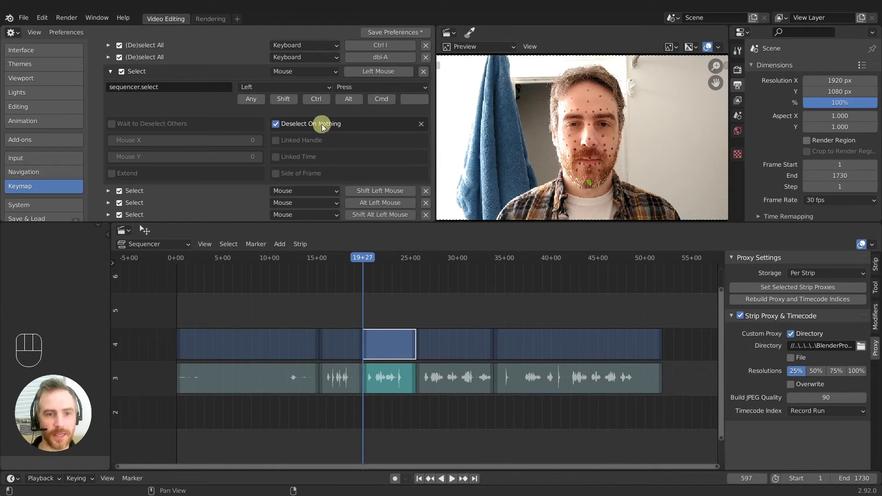
click(460, 292)
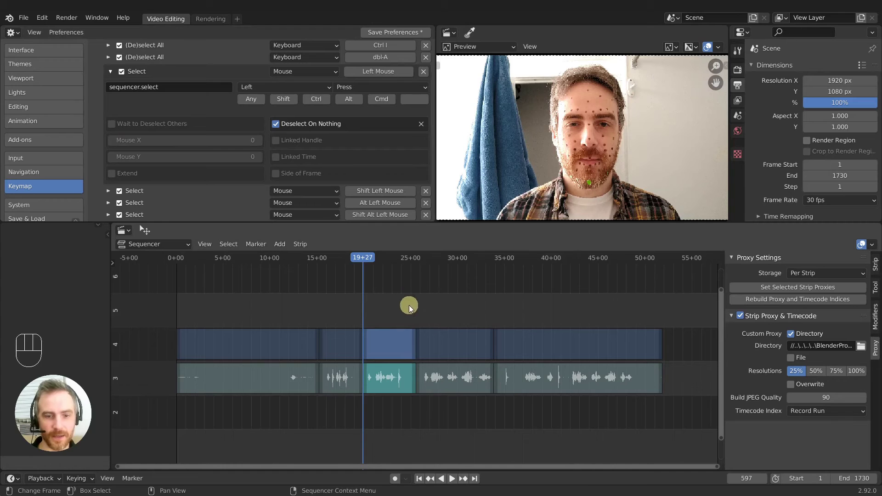
click(387, 345)
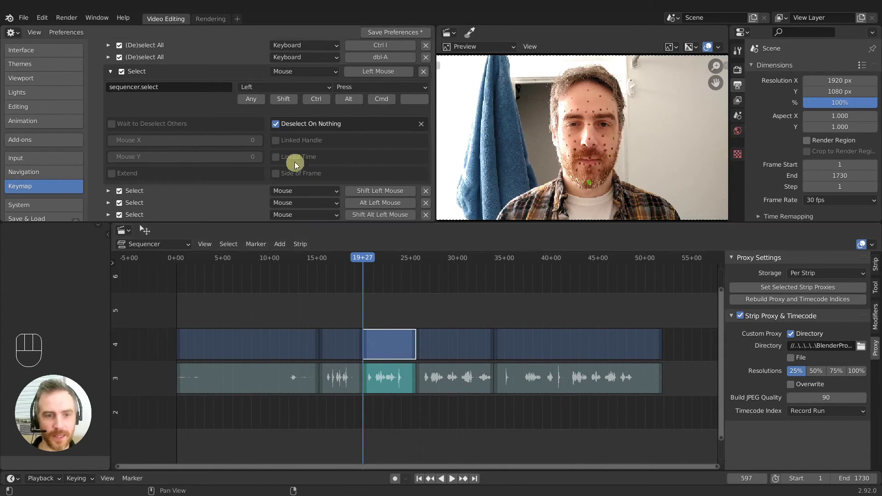
click(279, 125)
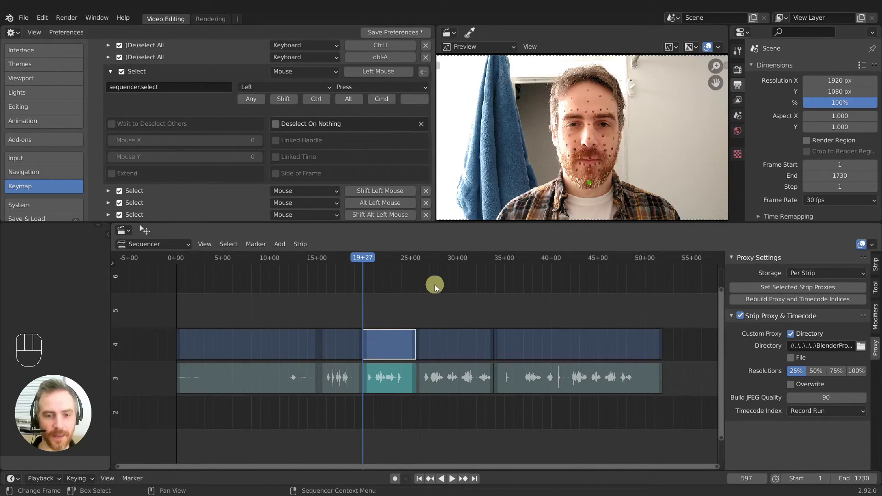
Expand Sequencer Tool: Select with Deselect On Nothing off and test strip selection in the timeline
click(437, 288)
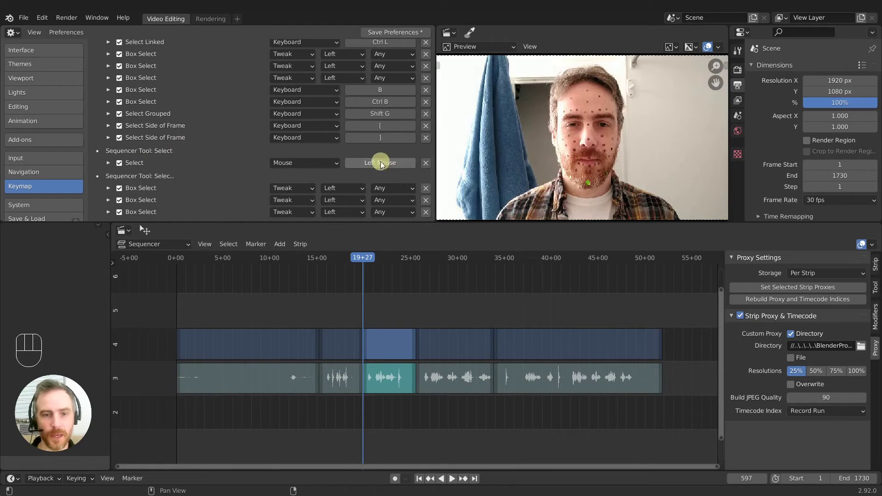
click(112, 163)
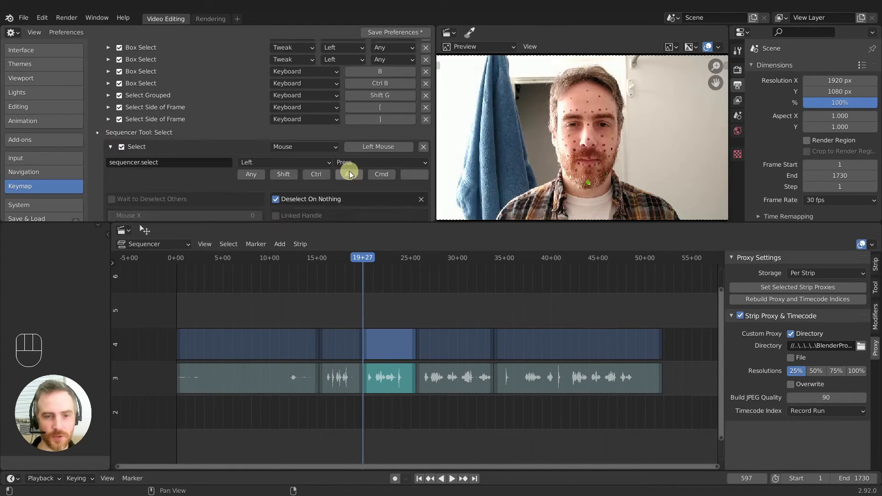
click(277, 165)
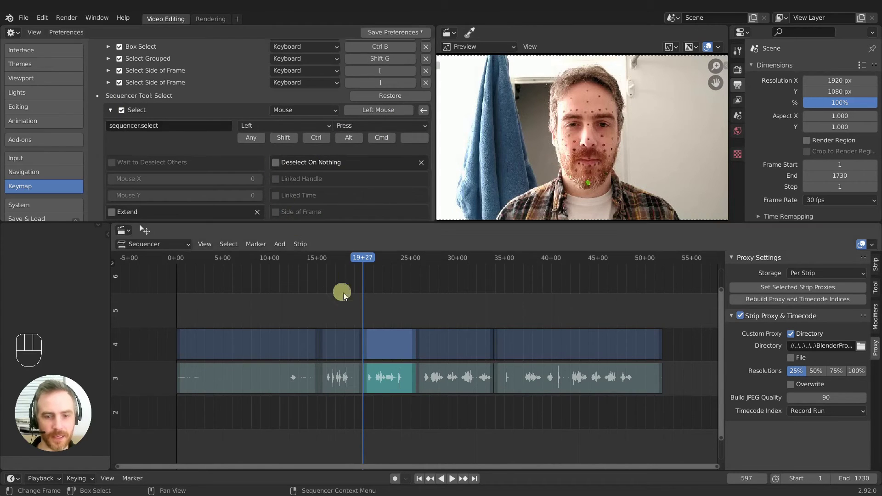
click(397, 349)
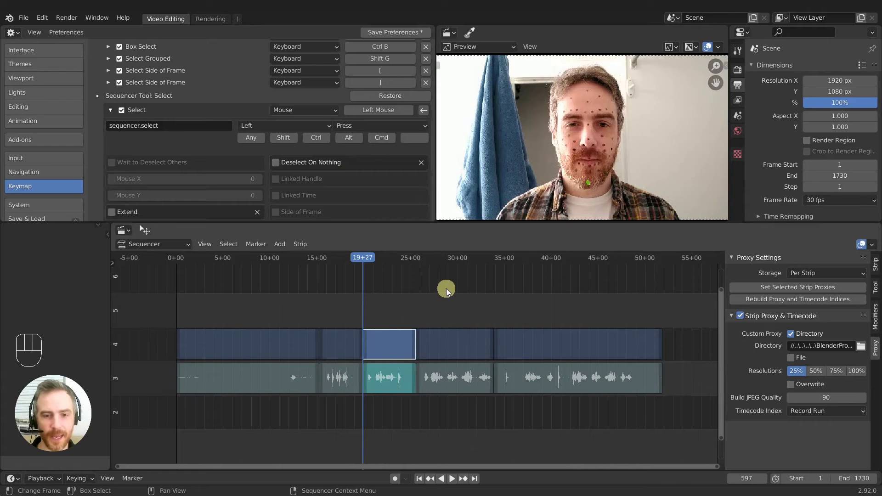
click(450, 291)
drag(427, 297, 400, 294)
click(341, 292)
click(469, 285)
drag(536, 292, 514, 297)
click(497, 296)
click(496, 296)
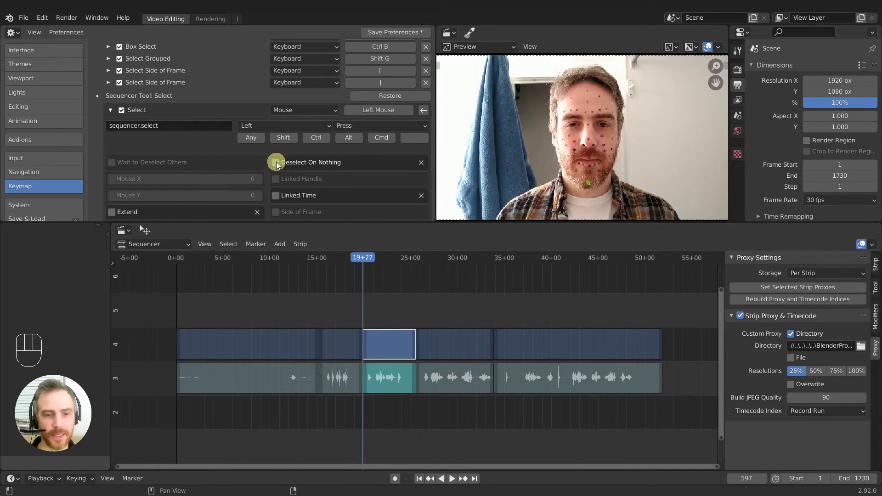
Enable Deselect On Nothing and Linked Time for the tool, confirming the video strip selects with its audio
click(280, 164)
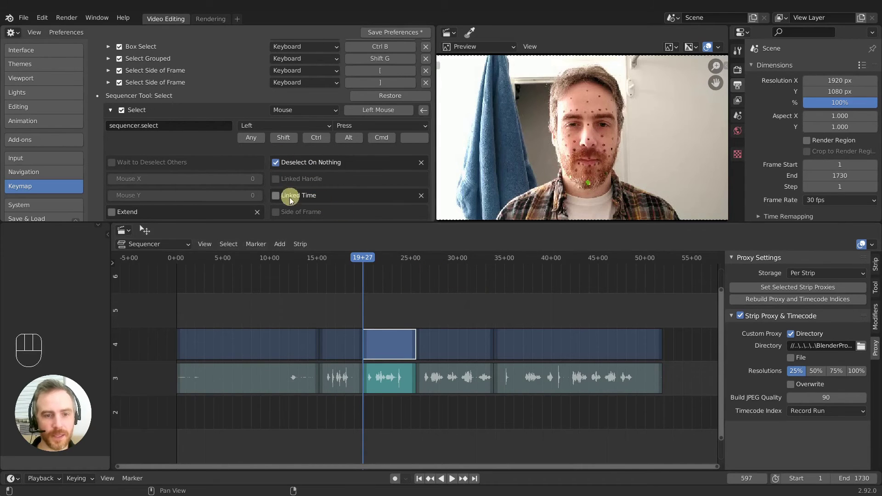
click(280, 199)
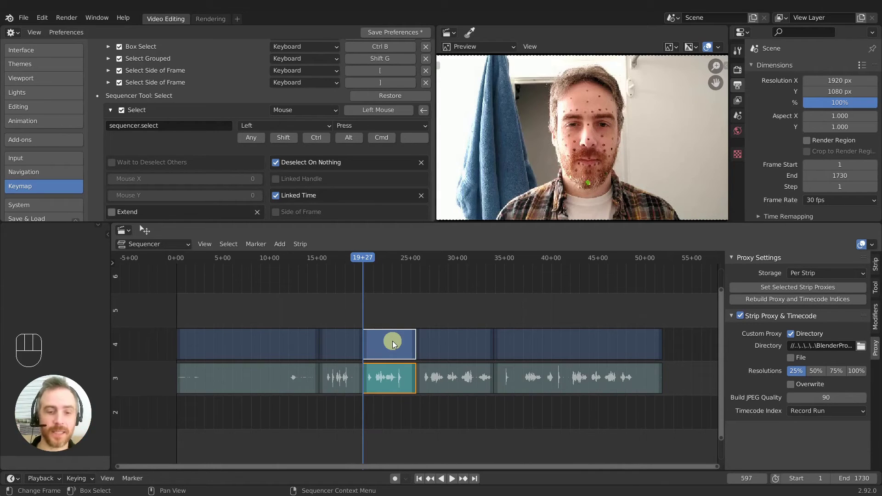
click(370, 342)
click(418, 342)
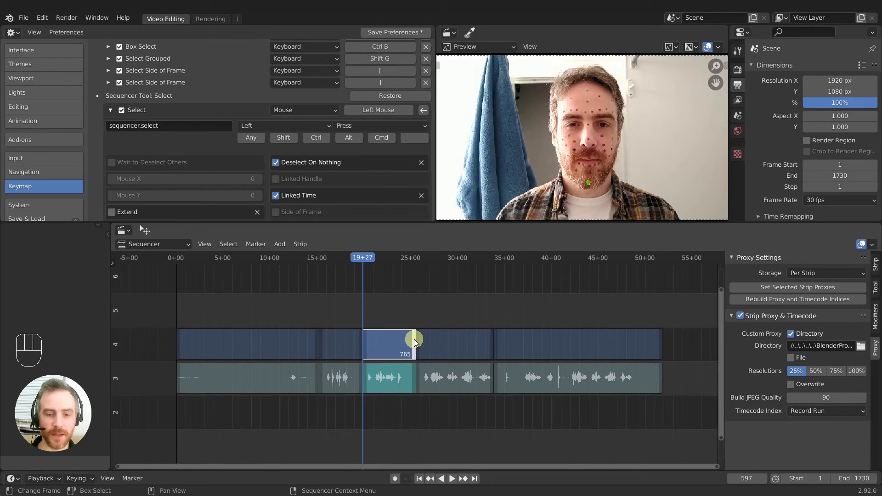
click(418, 345)
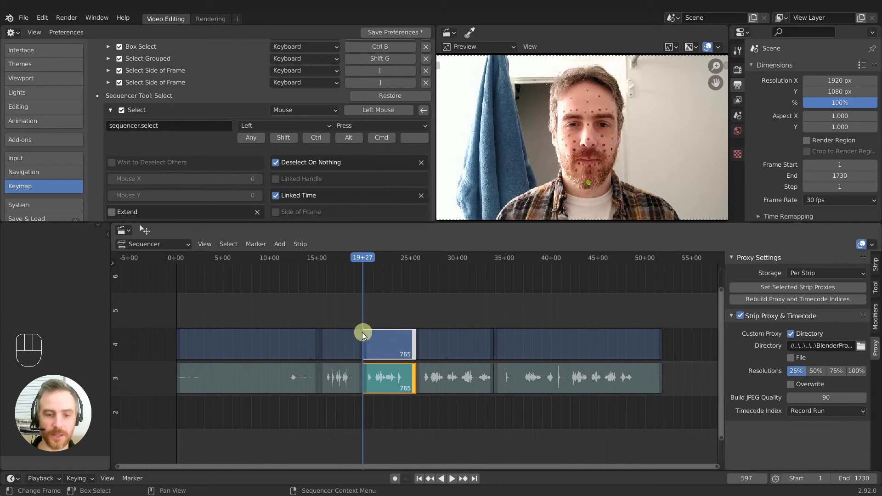
click(369, 340)
click(384, 312)
click(417, 343)
Enable Deselect On Nothing and Linked Time on the main Sequencer Select binding
click(417, 342)
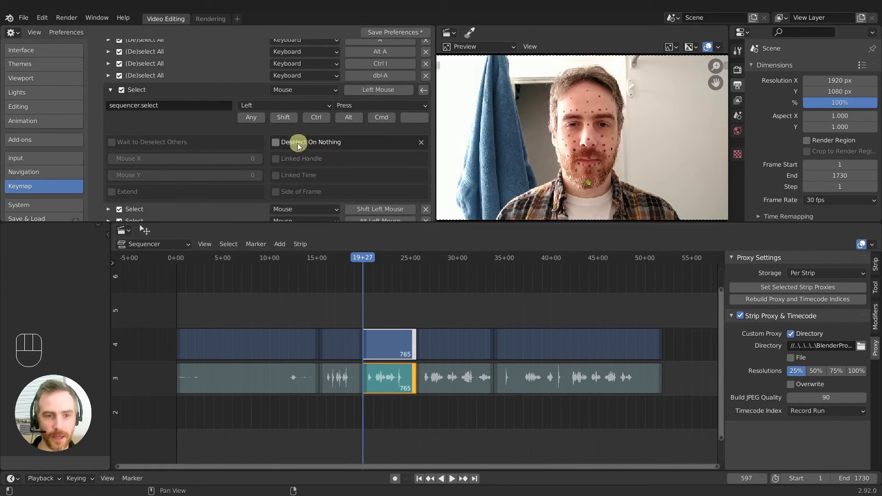
click(281, 148)
click(282, 177)
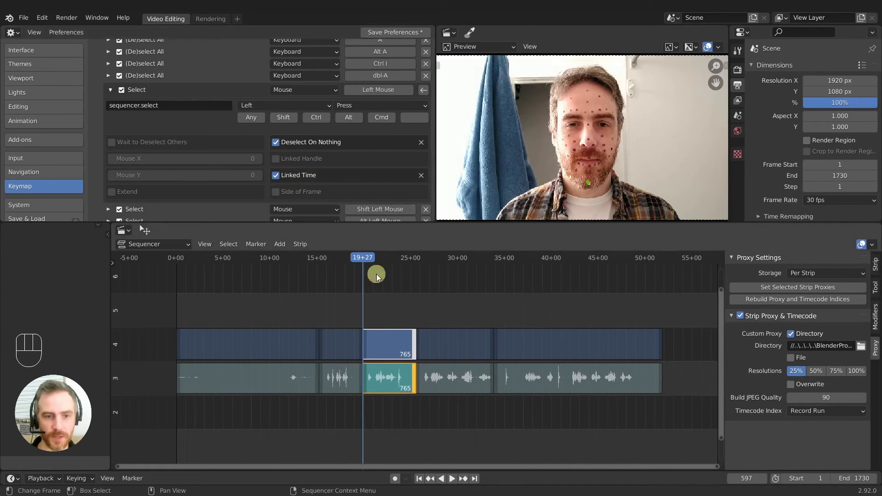
click(366, 340)
Verify in the timeline that the middle clip and its audio now select together
click(368, 340)
click(423, 341)
click(389, 336)
click(393, 343)
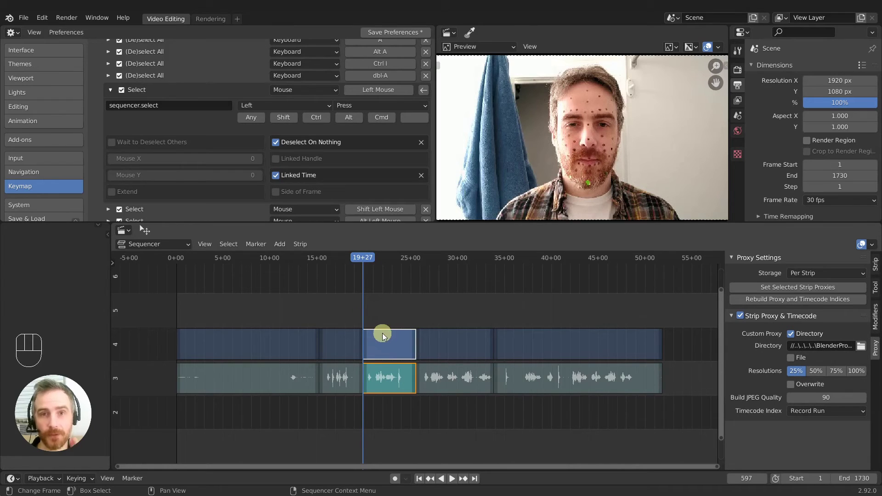
click(370, 344)
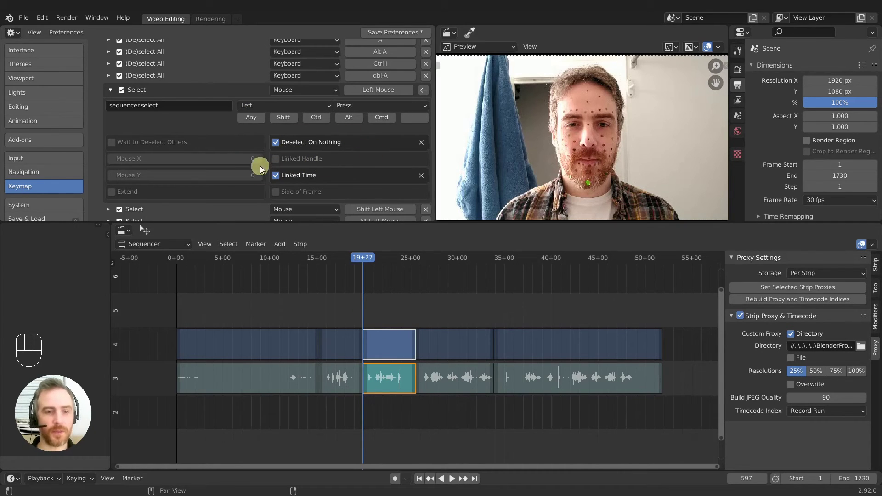